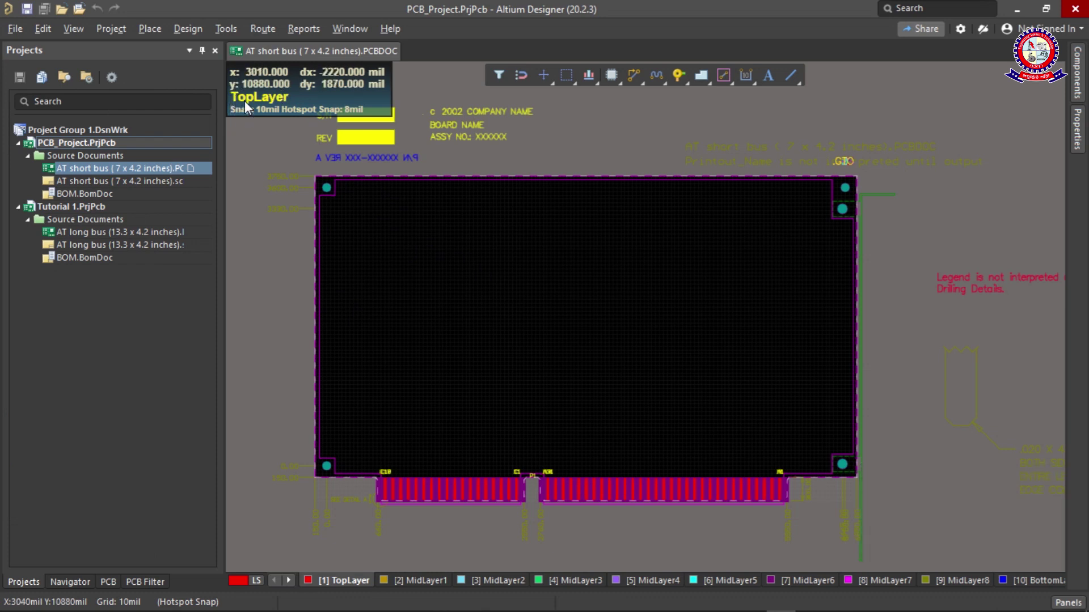
Zoom and pan around the empty short bus board outline to view the board area closely
click(485, 291)
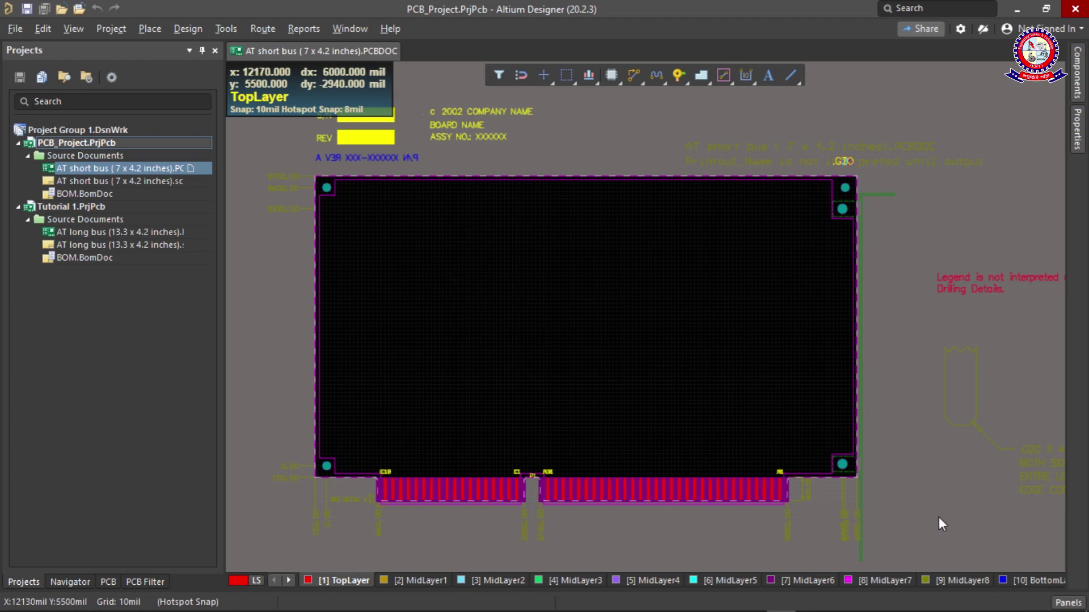
click(635, 366)
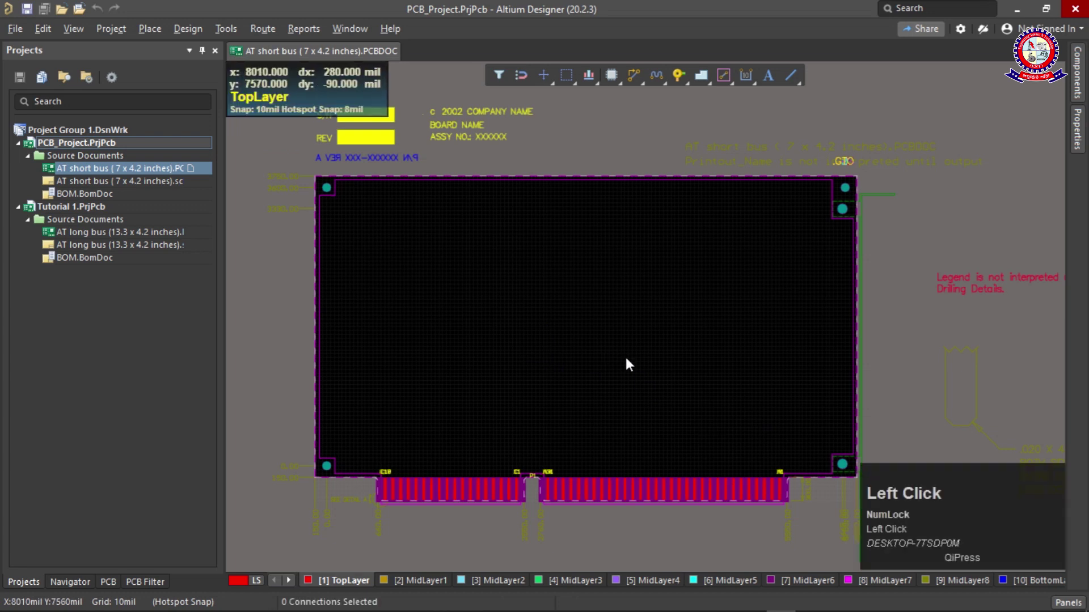
click(913, 539)
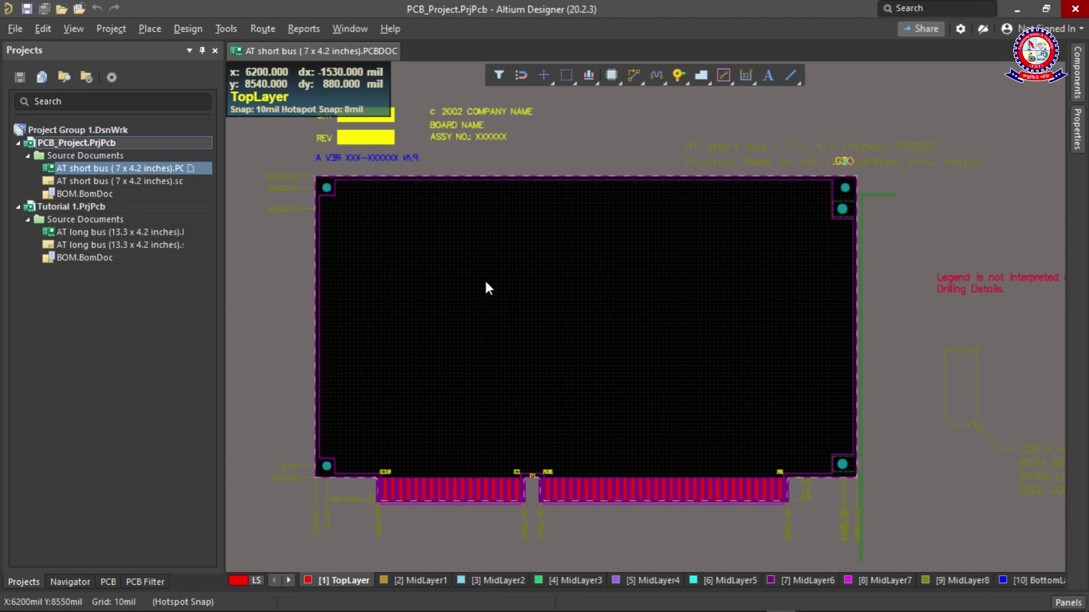
scroll(down, 3)
scroll(up, 3)
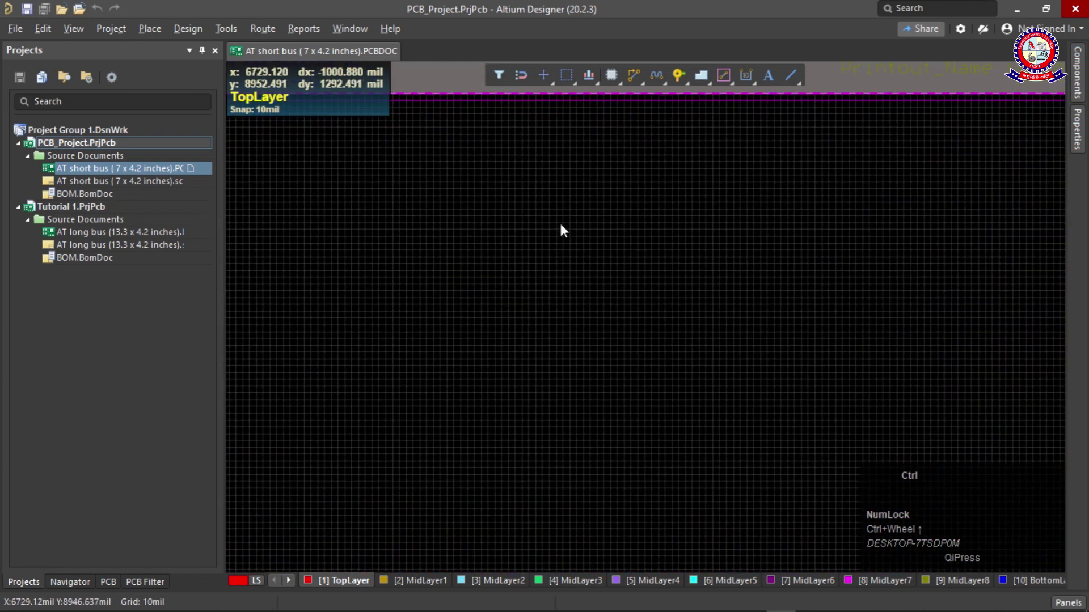
scroll(down, 3)
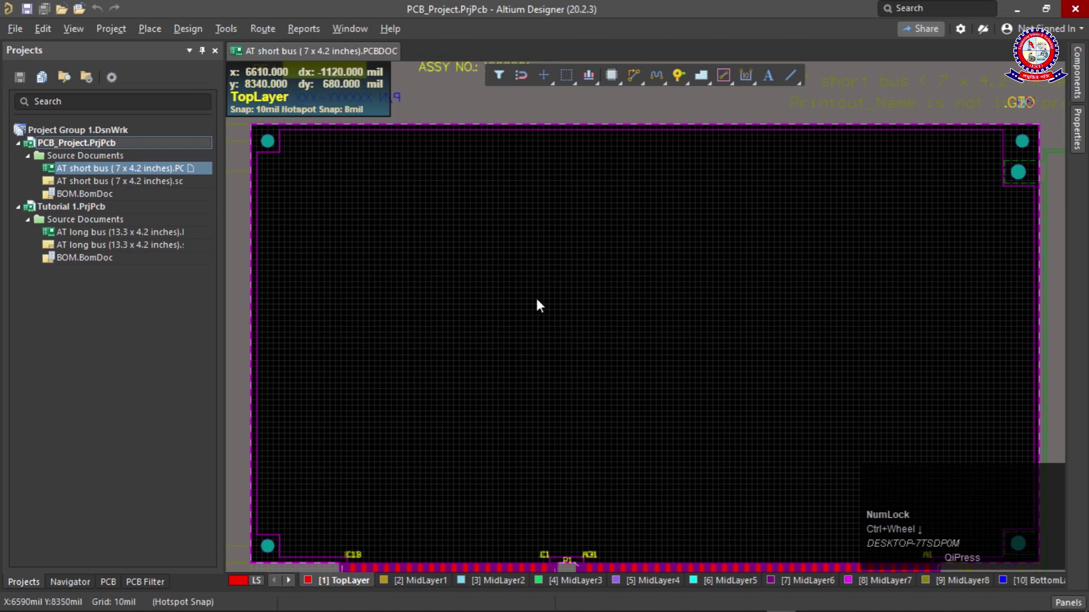
scroll(up, 3)
scroll(down, 3)
scroll(up, 3)
scroll(down, 3)
scroll(up, 3)
scroll(down, 3)
scroll(down, 3)
scroll(up, 3)
scroll(down, 3)
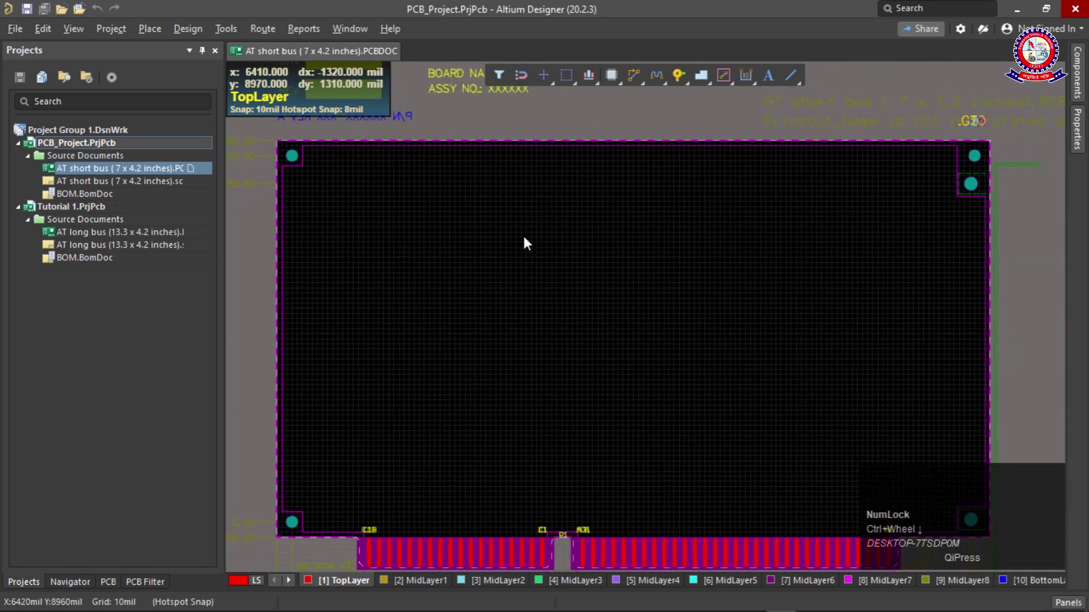
drag(545, 275, 1083, 77)
Search the Miscellaneous Devices library for 'diode' in the Components panel
click(1082, 77)
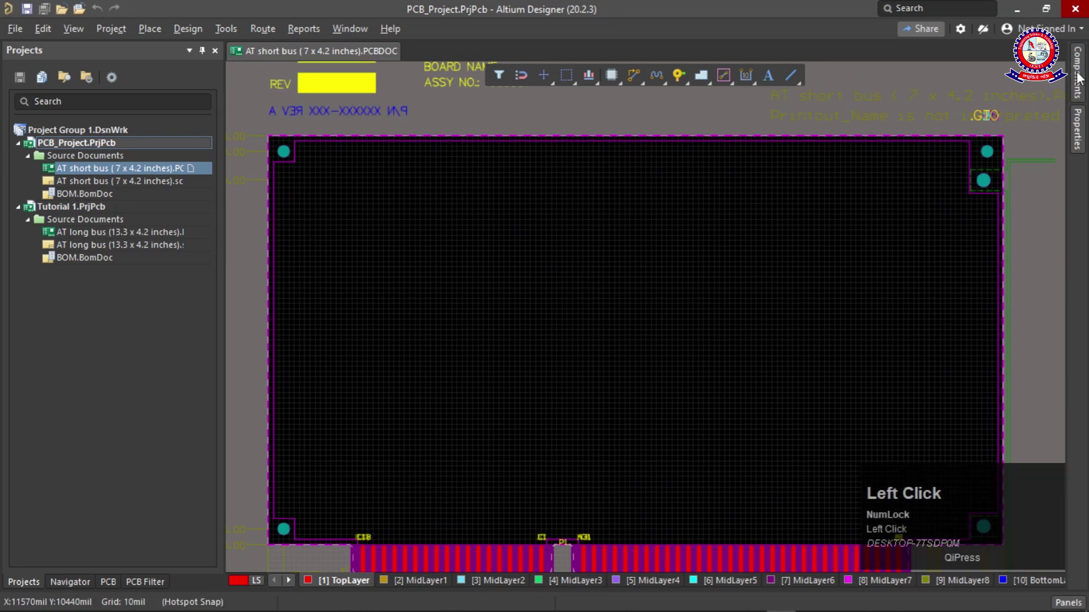
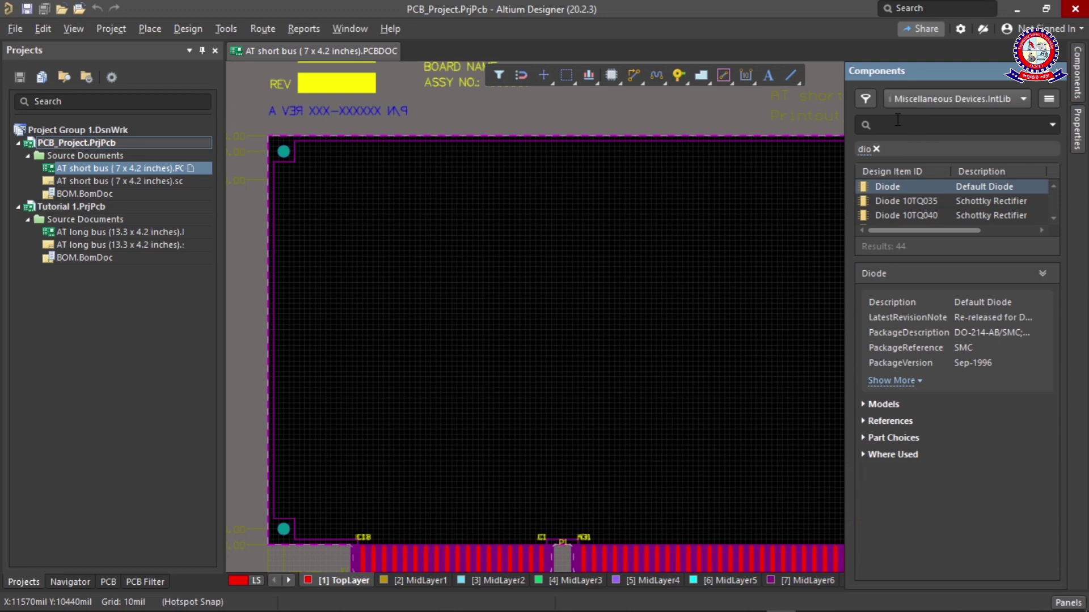
text(dio)
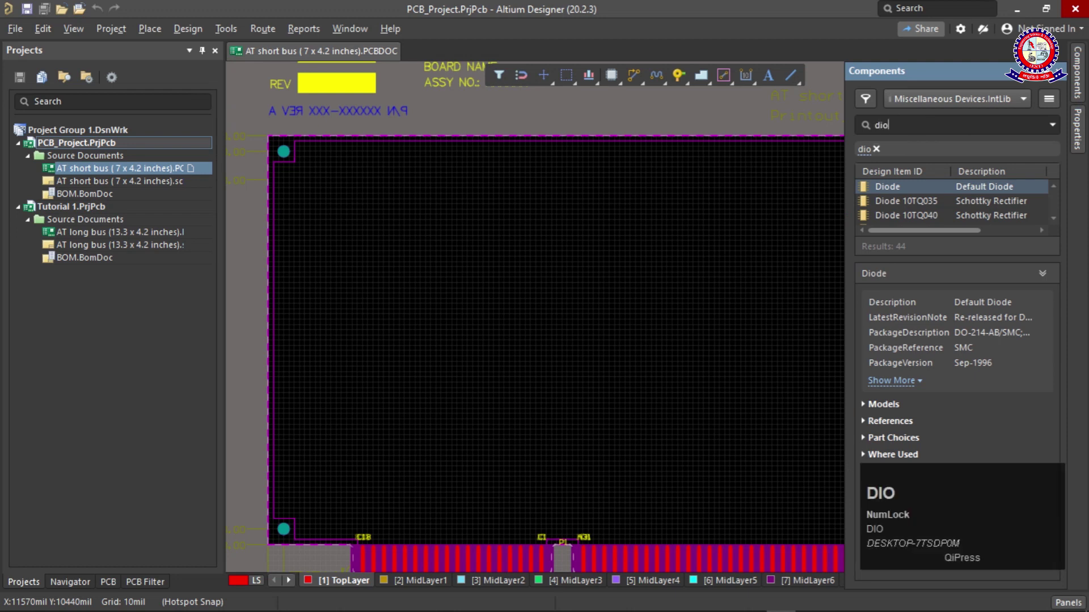
key(BackSpace)
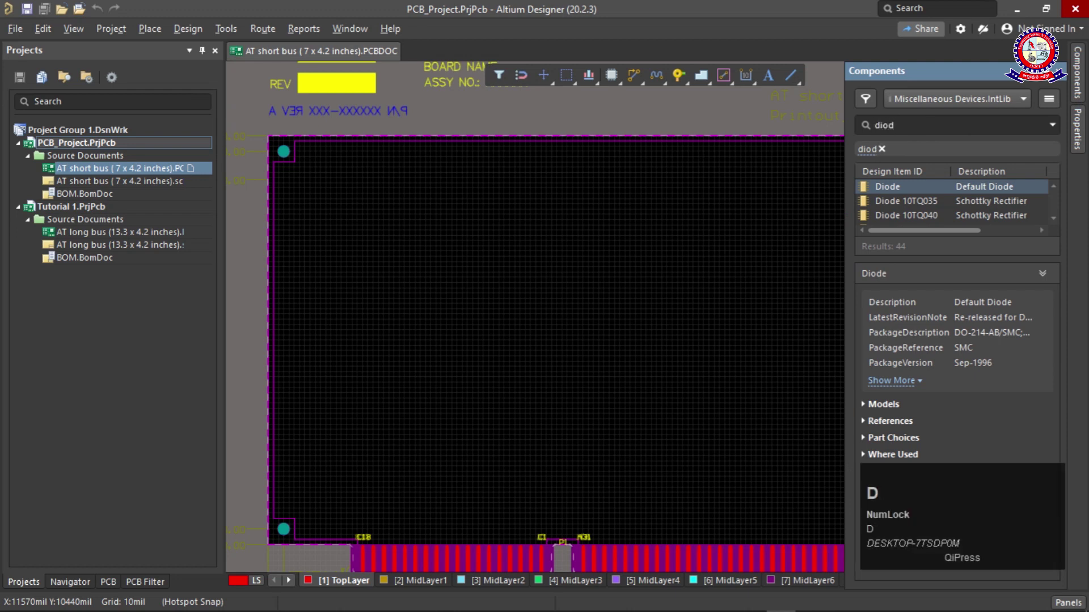
key(e)
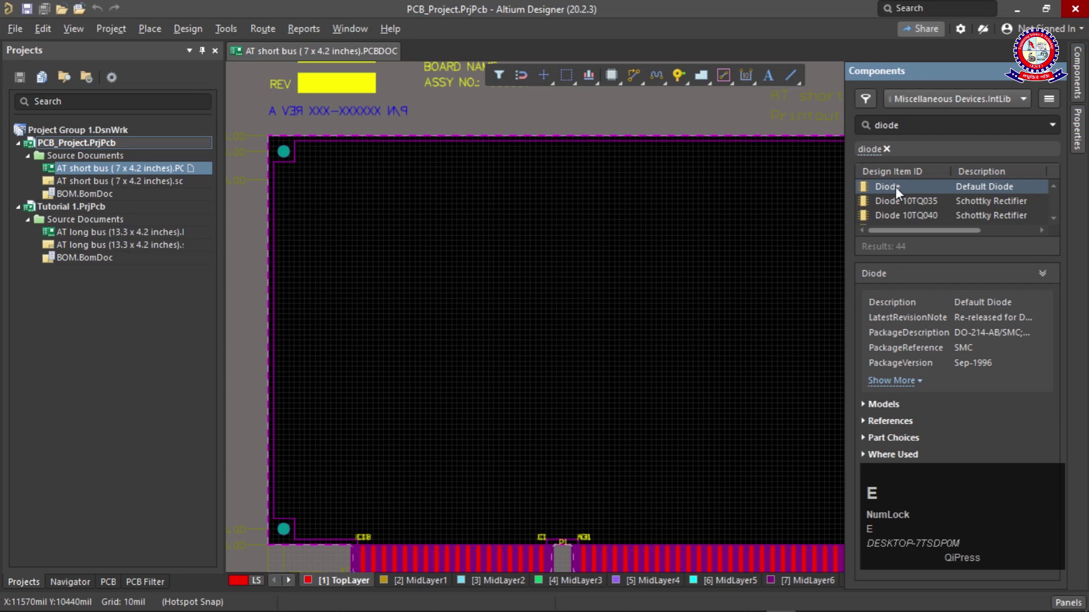
scroll(down, 3)
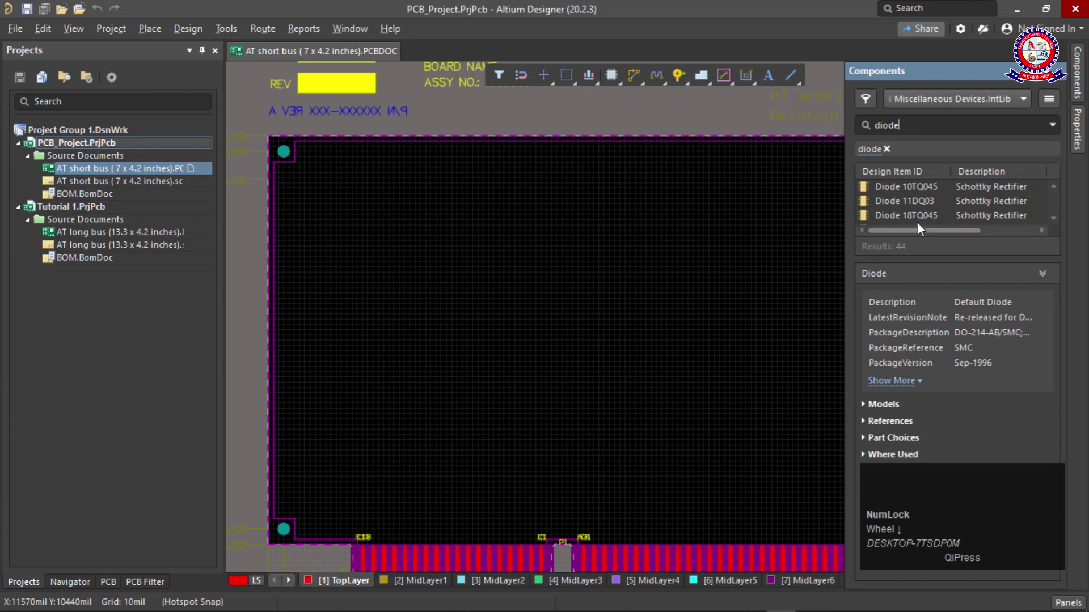
scroll(down, 3)
scroll(up, 3)
Place the 1N4007 diode footprint onto the short bus board
drag(925, 191, 678, 296)
scroll(up, 3)
scroll(down, 3)
scroll(up, 3)
Search the Components panel for 'transist' to list the library's transistor parts
click(650, 296)
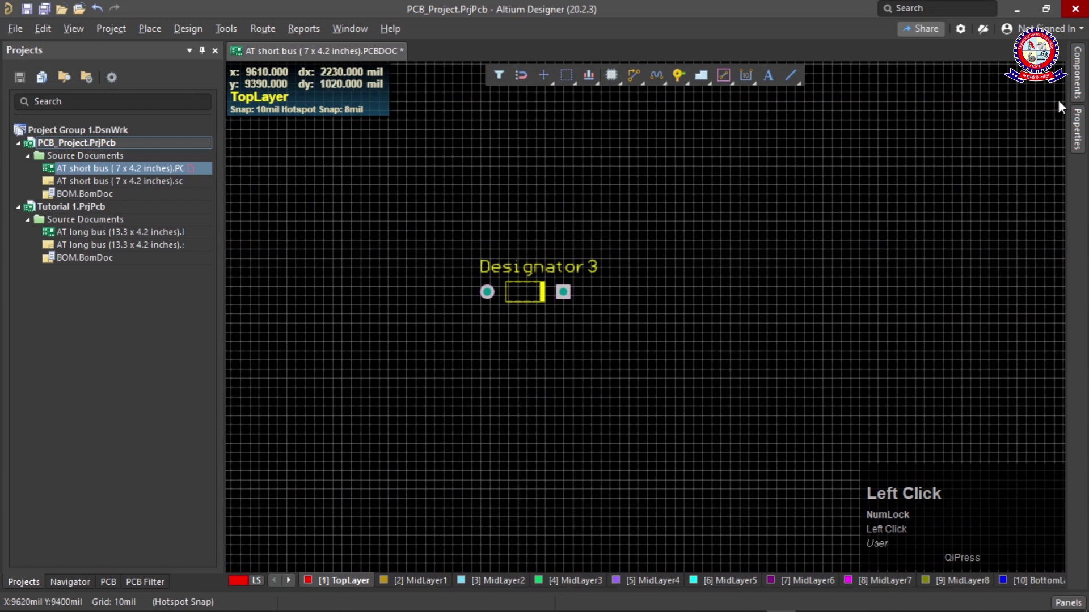
click(1081, 81)
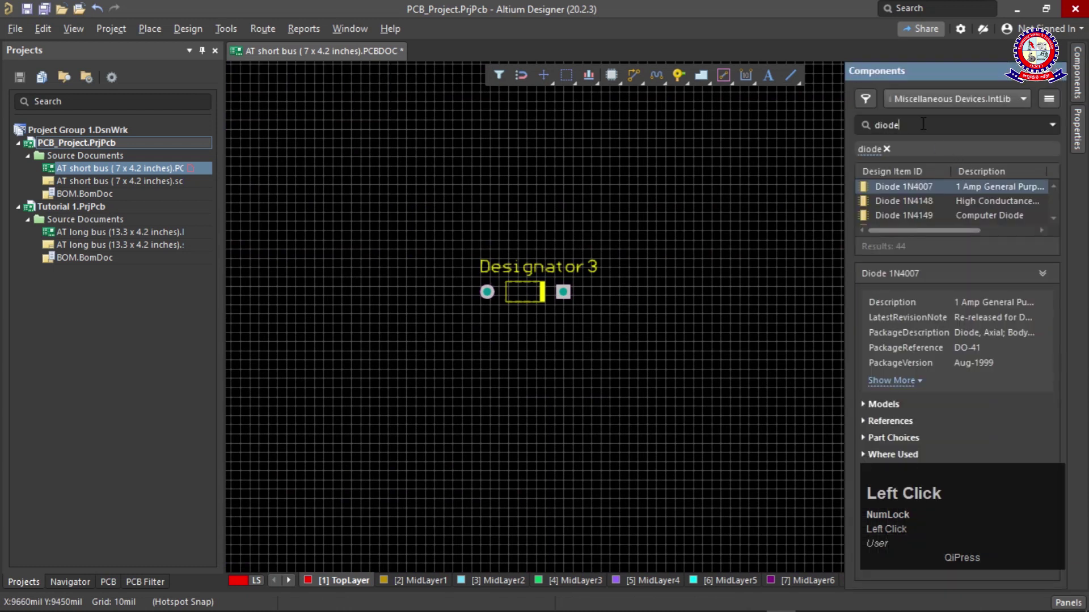
text(transist)
key(Return)
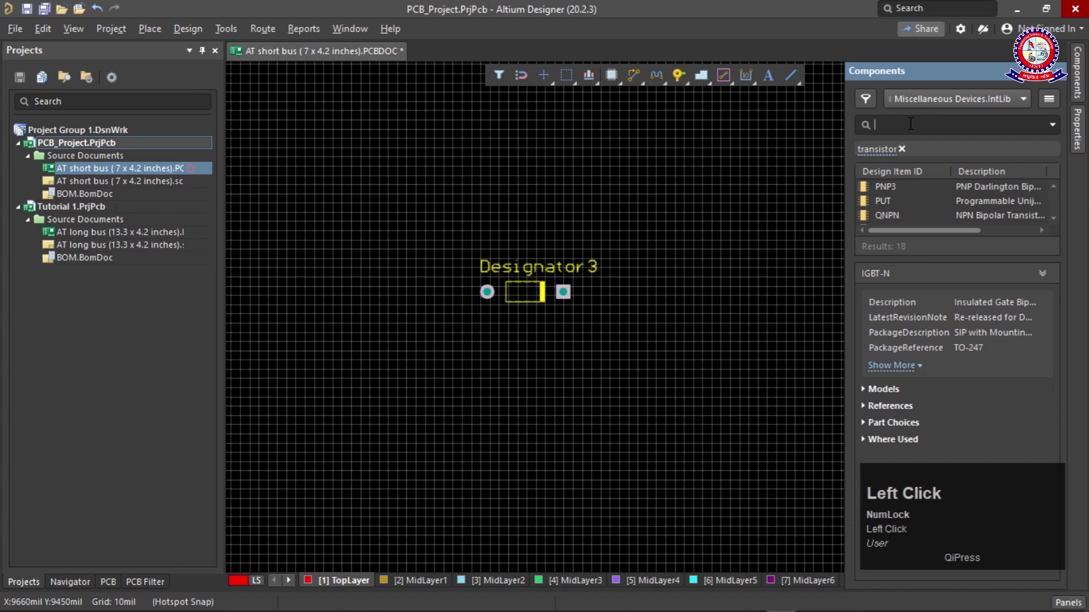
Search 'transistor' and select the QNPN NPN bipolar transistor with SOT-23B package
text(tr)
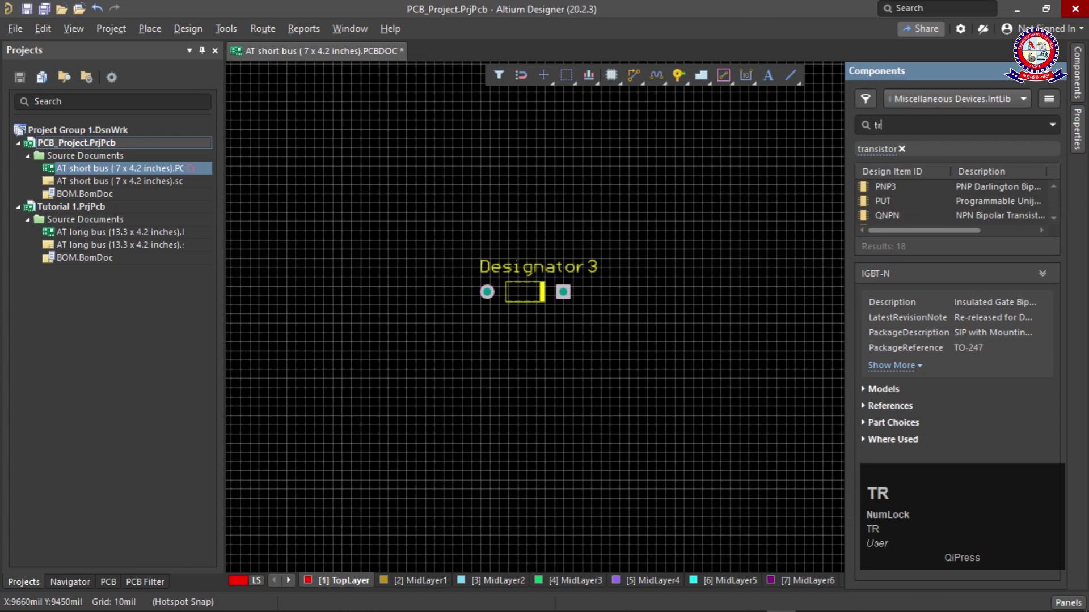
text(ans)
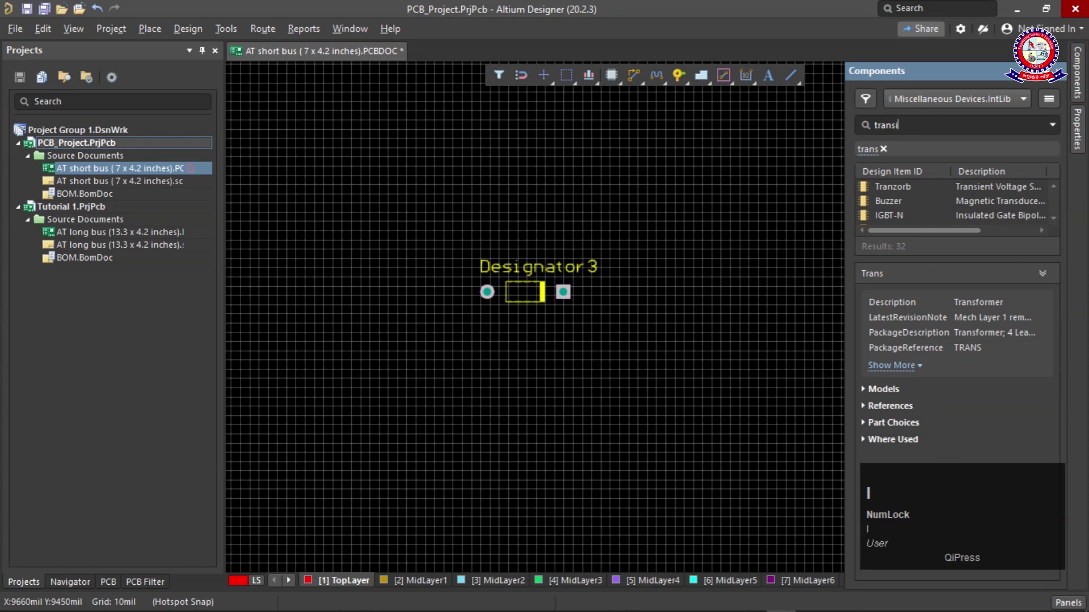
text(stor)
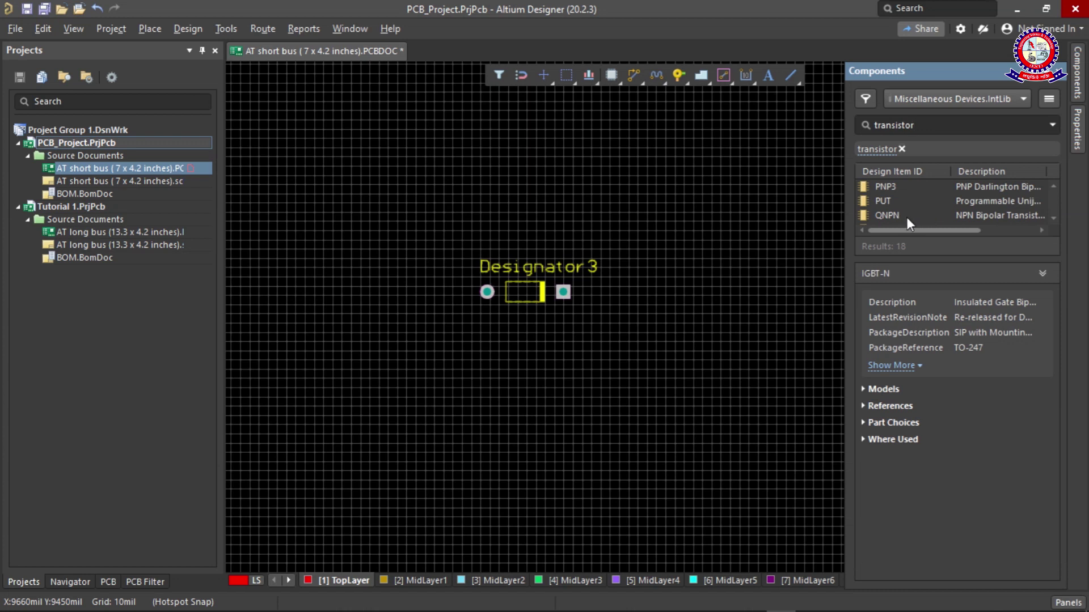
click(908, 223)
scroll(down, 3)
scroll(up, 3)
click(899, 192)
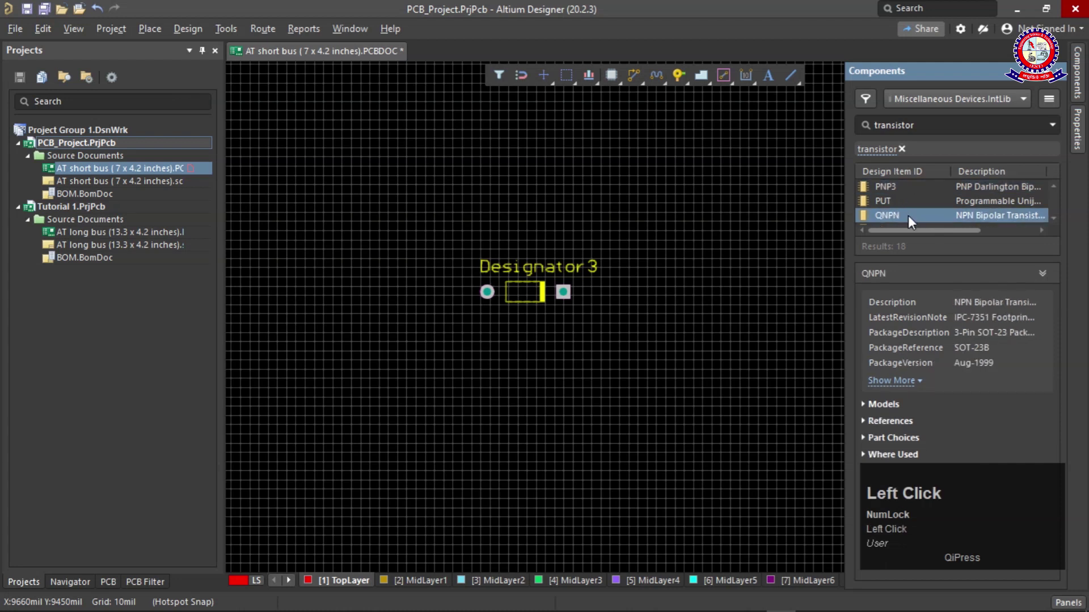
Place the QNPN SOT-23 transistor footprint on the board just above the diode as Designator4
click(912, 222)
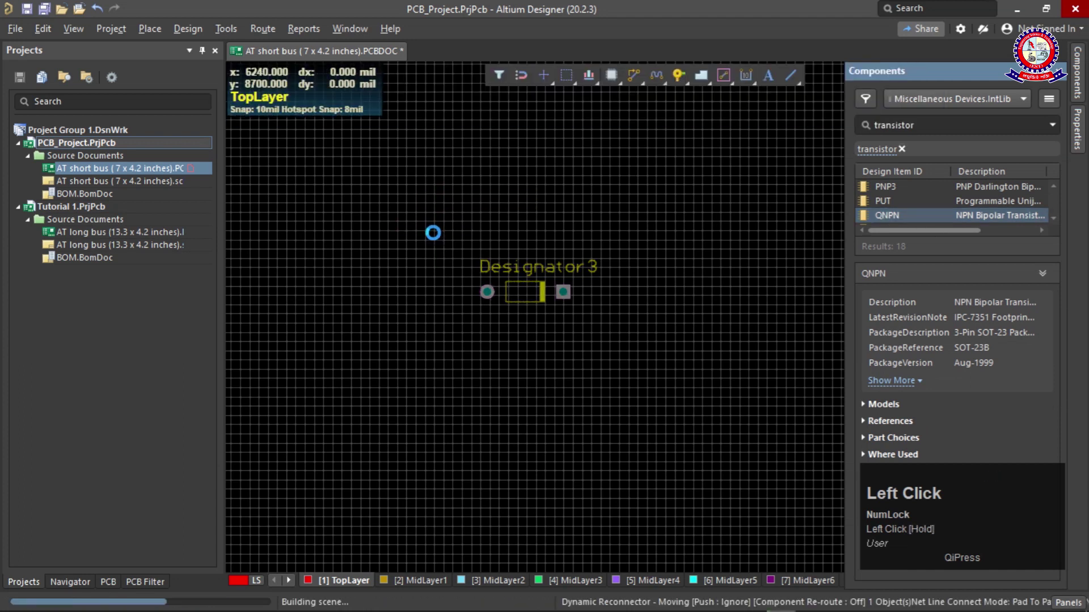
scroll(down, 3)
scroll(up, 3)
click(519, 280)
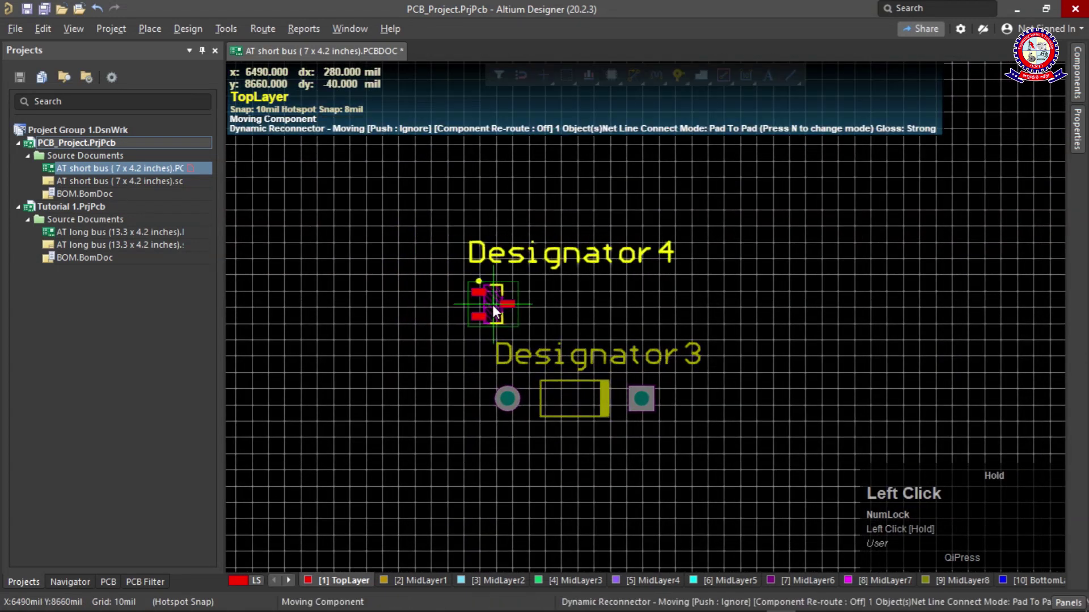
scroll(down, 3)
scroll(up, 3)
scroll(down, 3)
click(1079, 81)
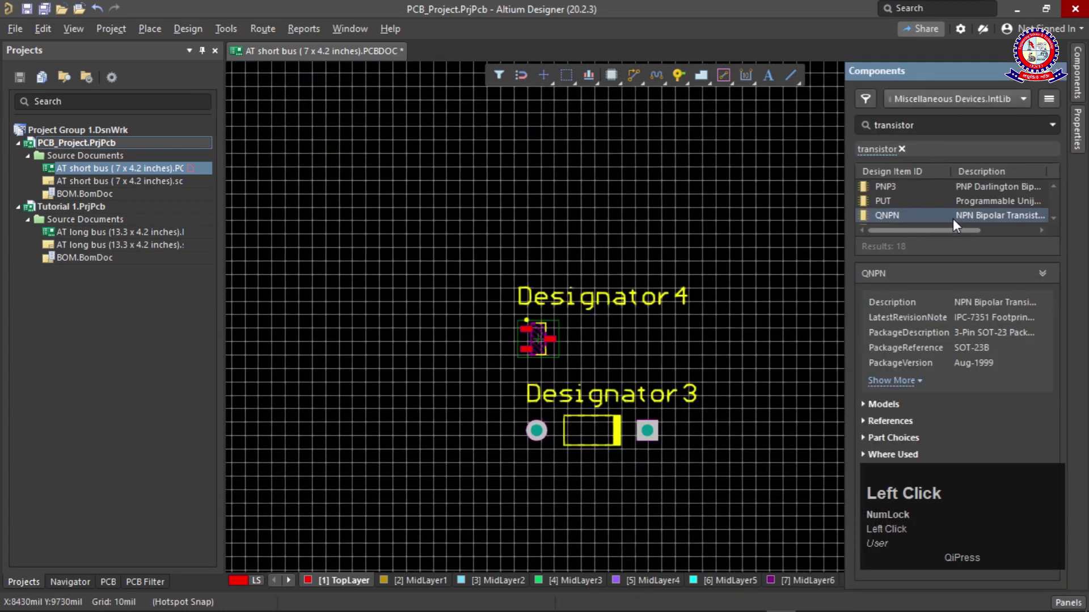
scroll(down, 3)
scroll(up, 3)
scroll(down, 3)
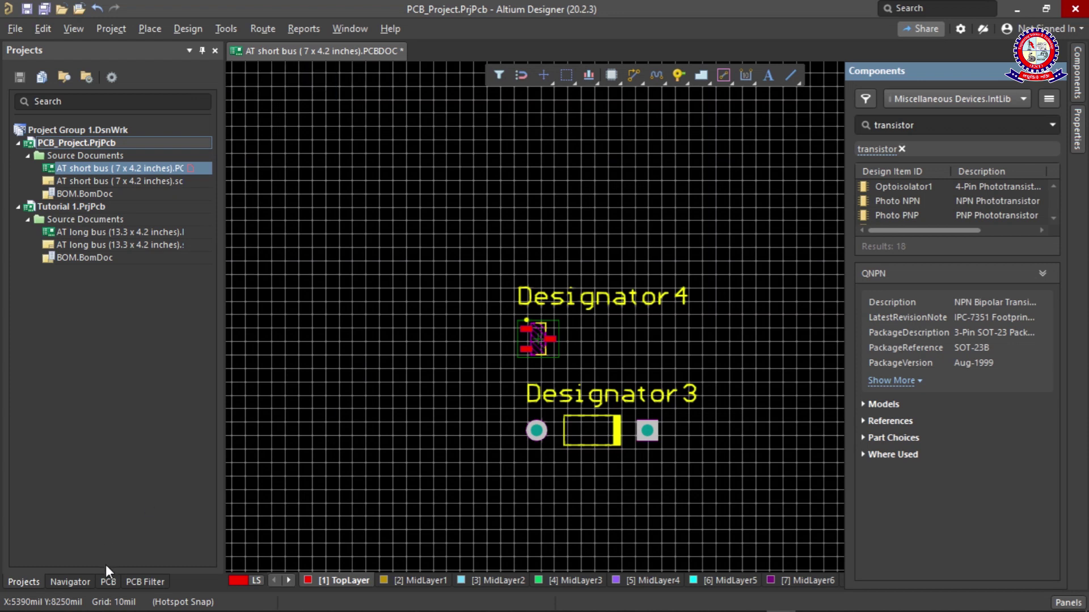
Show the PCB Filter panel beside the placed diode and transistor footprints
scroll(down, 3)
click(96, 495)
click(141, 592)
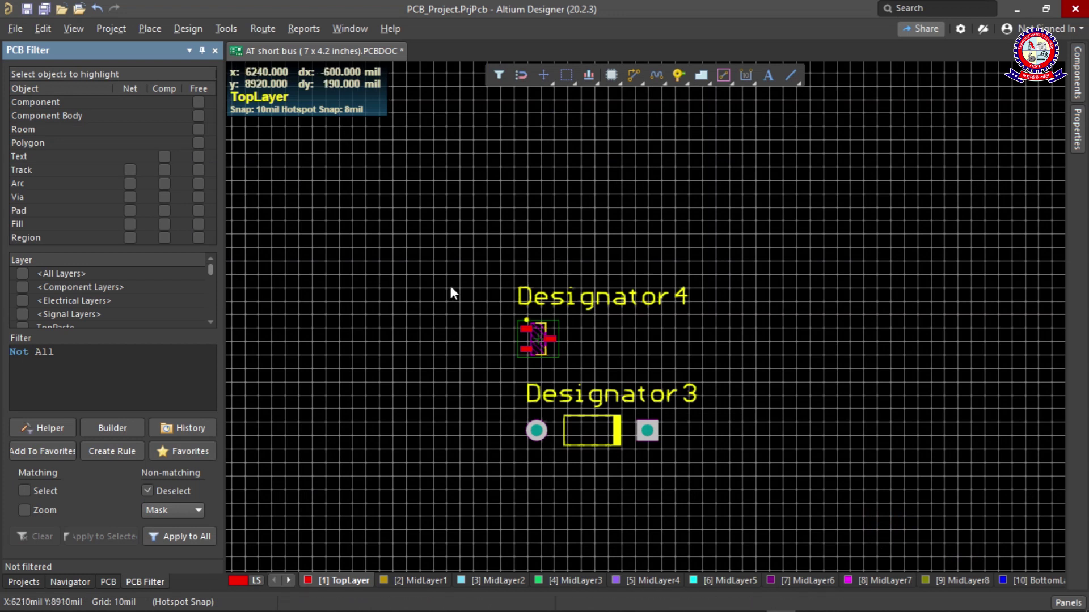
scroll(down, 3)
scroll(up, 3)
scroll(down, 3)
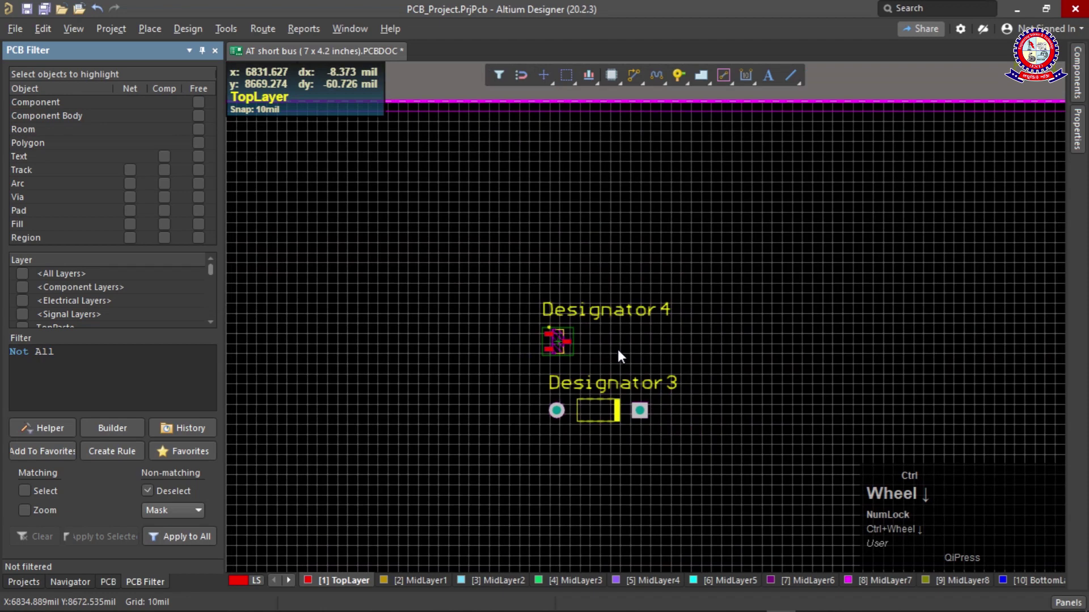